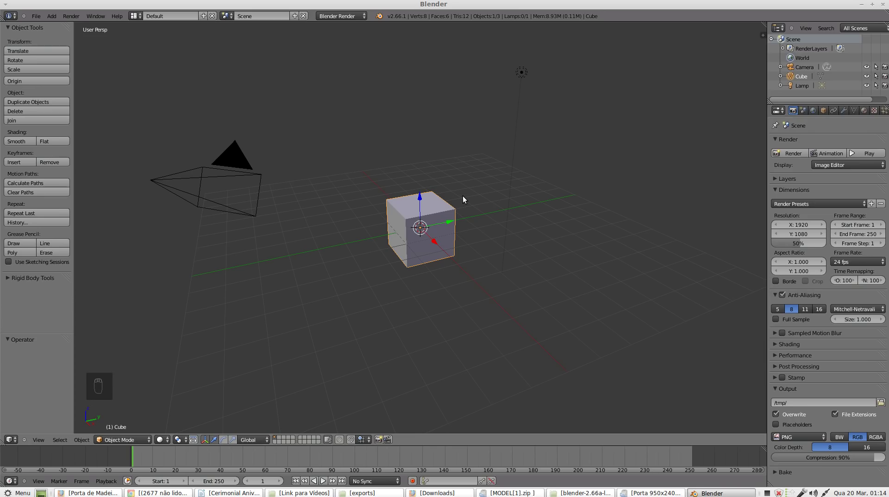
# Add a second material 'verde' to the cube and set its diffuse colour to green
pyautogui.press('Tab')
pyautogui.moveTo(869, 114); pyautogui.dragTo(871, 144)
pyautogui.moveTo(877, 143); pyautogui.dragTo(819, 183)
pyautogui.moveTo(824, 189); pyautogui.dragTo(804, 205)
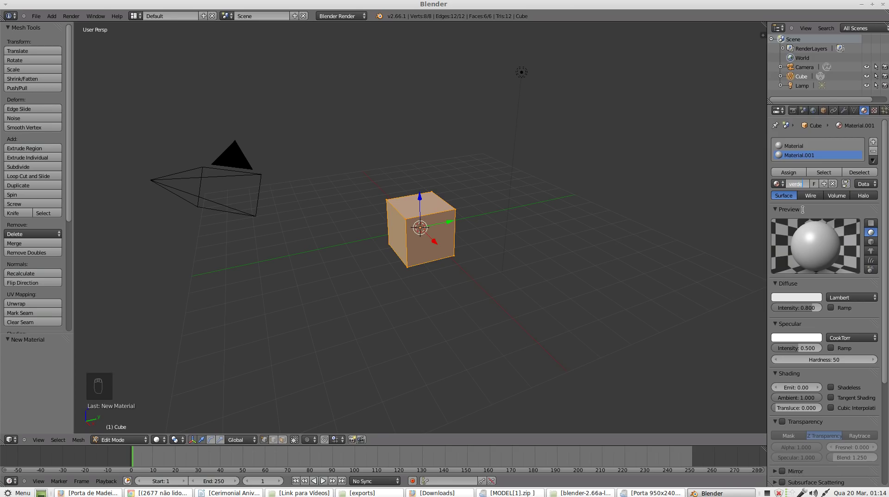
pyautogui.moveTo(811, 159); pyautogui.dragTo(882, 173)
pyautogui.press('Tab')
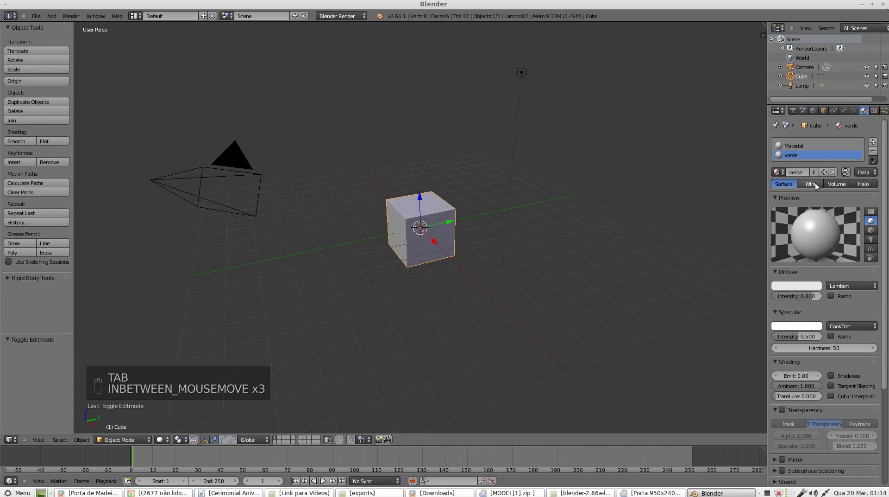
pyautogui.moveTo(790, 284); pyautogui.dragTo(738, 180)
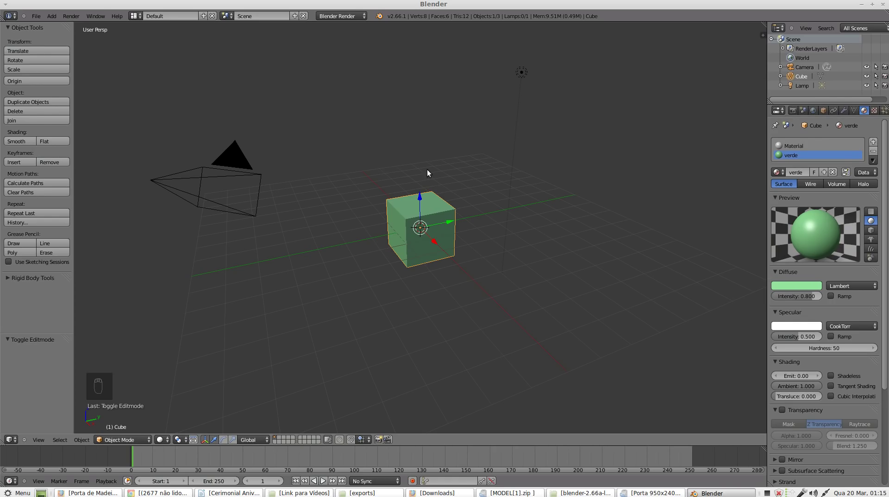
# Assign the magenta 'Material' to the cube's top face, leaving the other faces 'verde'
pyautogui.press('Tab')
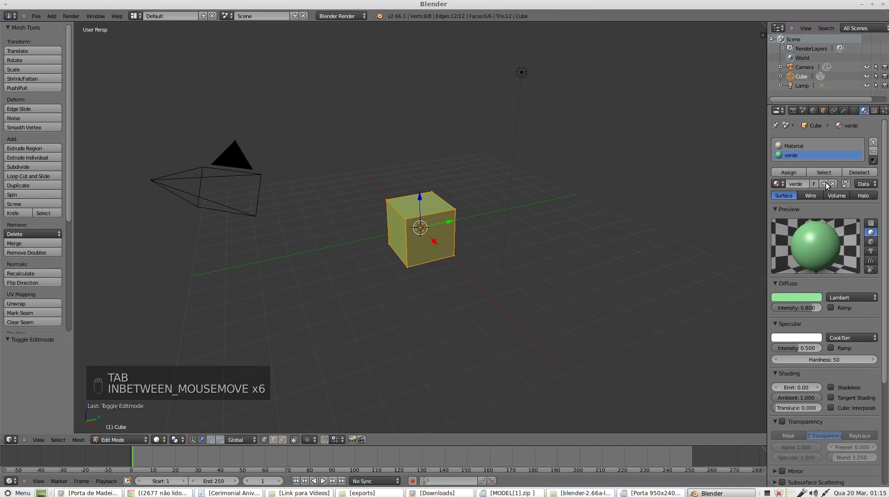
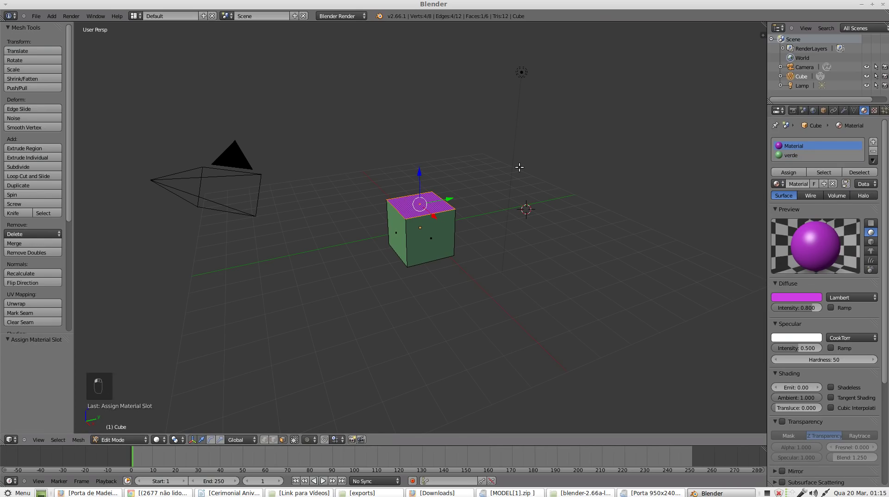
pyautogui.press('Tab')
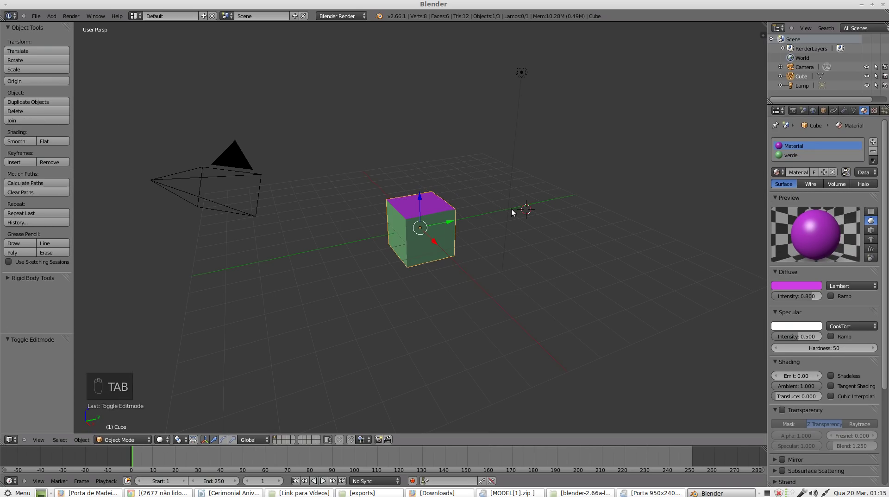
pyautogui.press('a')
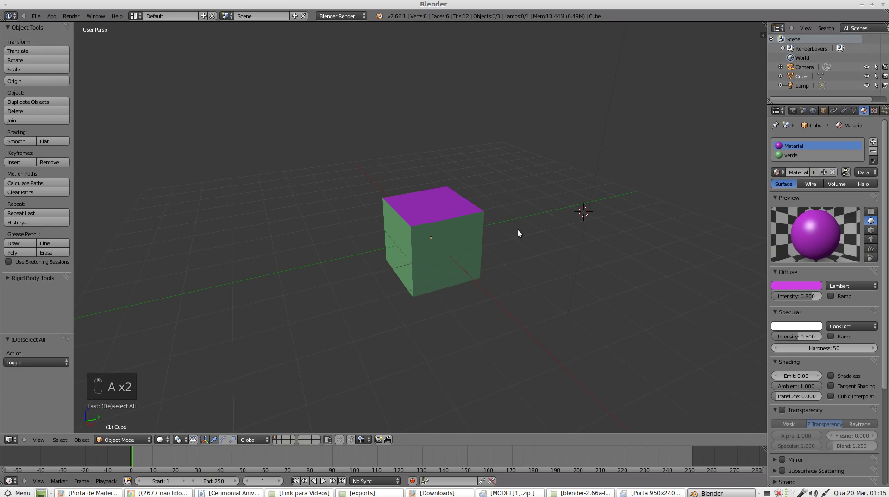
pyautogui.moveTo(533, 326); pyautogui.dragTo(439, 236)
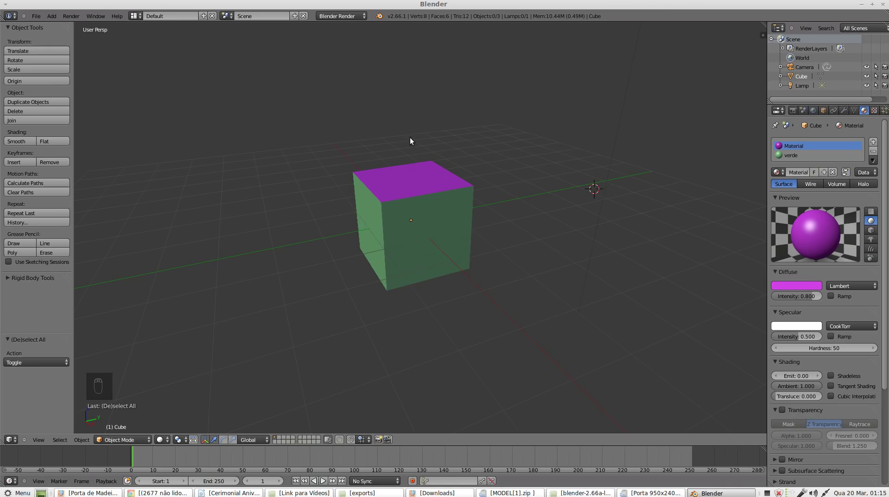
pyautogui.moveTo(442, 242); pyautogui.dragTo(529, 203)
pyautogui.moveTo(529, 204); pyautogui.dragTo(728, 116)
# Show the Render properties: 1920×1080 at 50% with PNG output to /tmp/
pyautogui.click(723, 116)
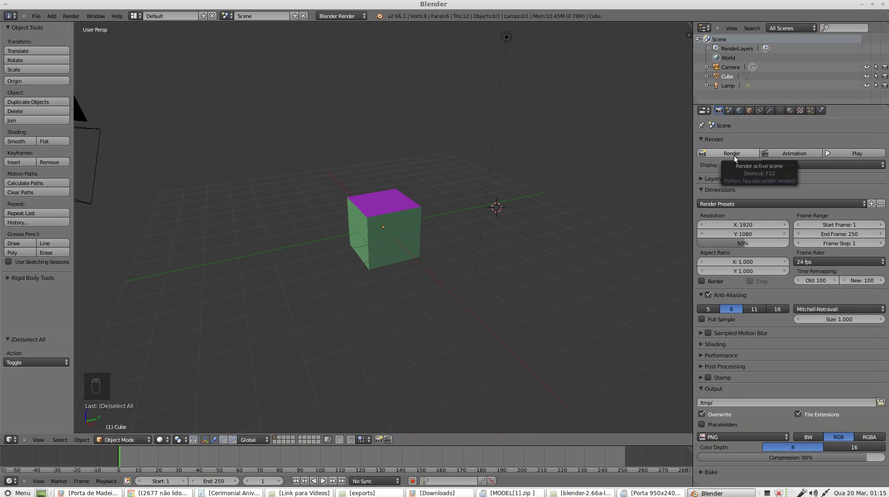
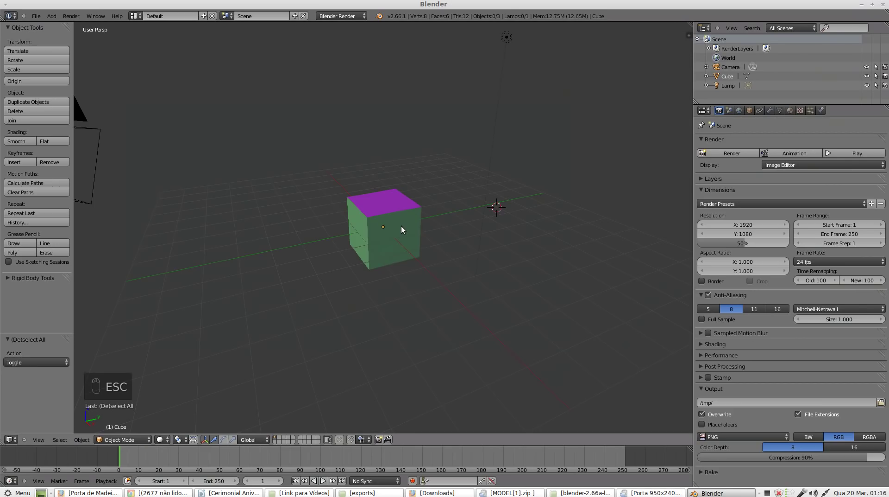
# Select the lamp and translate it along the Y axis to about −3.8
pyautogui.moveTo(405, 229); pyautogui.dragTo(470, 139)
pyautogui.rightClick(478, 152)
pyautogui.click(487, 146)
pyautogui.click(418, 178)
pyautogui.moveTo(351, 278); pyautogui.dragTo(457, 252)
pyautogui.middleClick(456, 250)
pyautogui.click(373, 241)
pyautogui.middleClick(327, 265)
pyautogui.moveTo(327, 264); pyautogui.dragTo(295, 267)
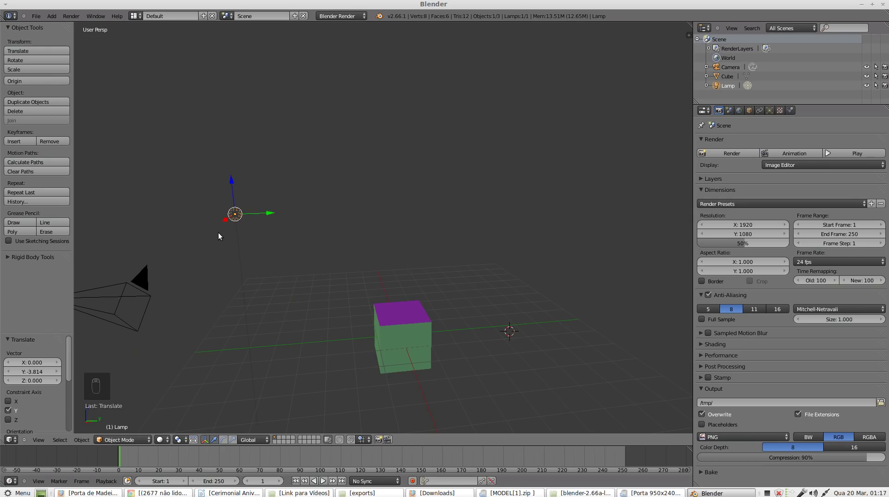
pyautogui.press('r')
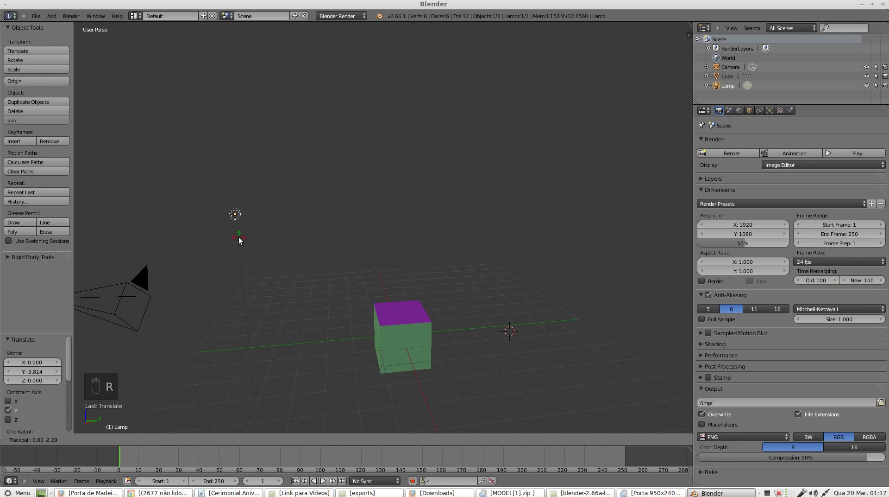
# Rotate the lamp about 7.4° around the X axis
pyautogui.moveTo(353, 288); pyautogui.dragTo(285, 426)
pyautogui.moveTo(228, 435); pyautogui.dragTo(272, 235)
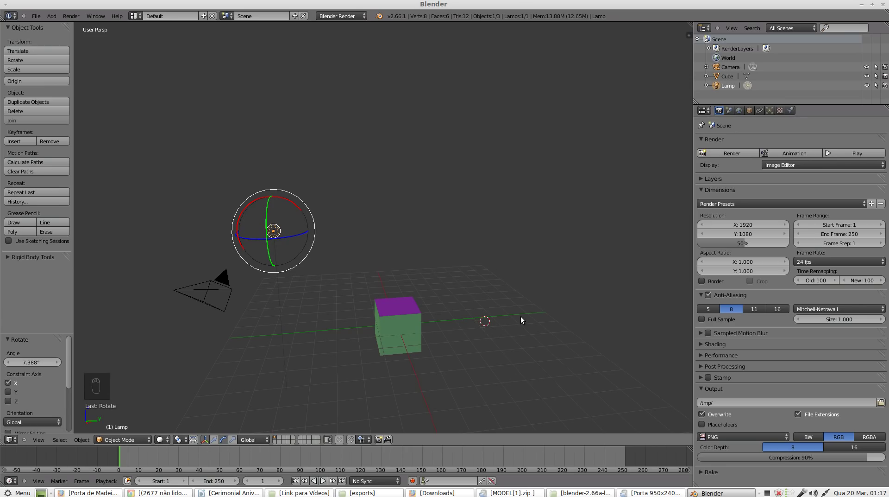
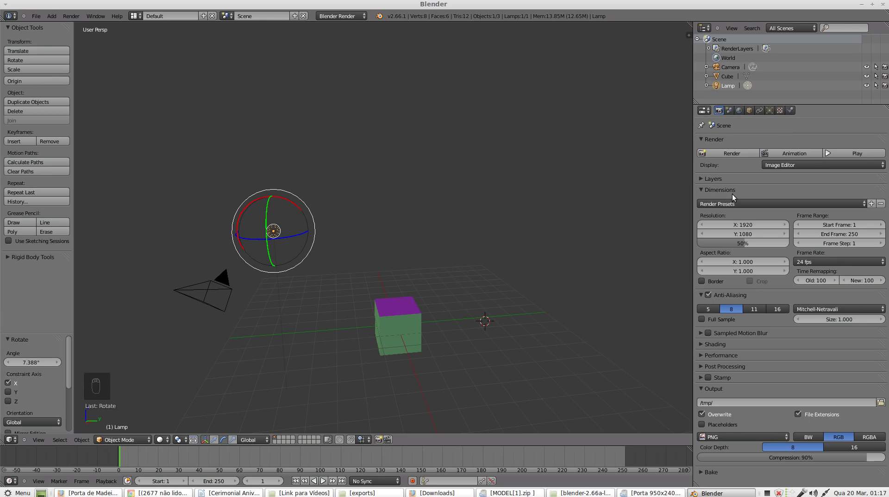
# Show the Render Presets list in the Dimensions panel
pyautogui.click(742, 205)
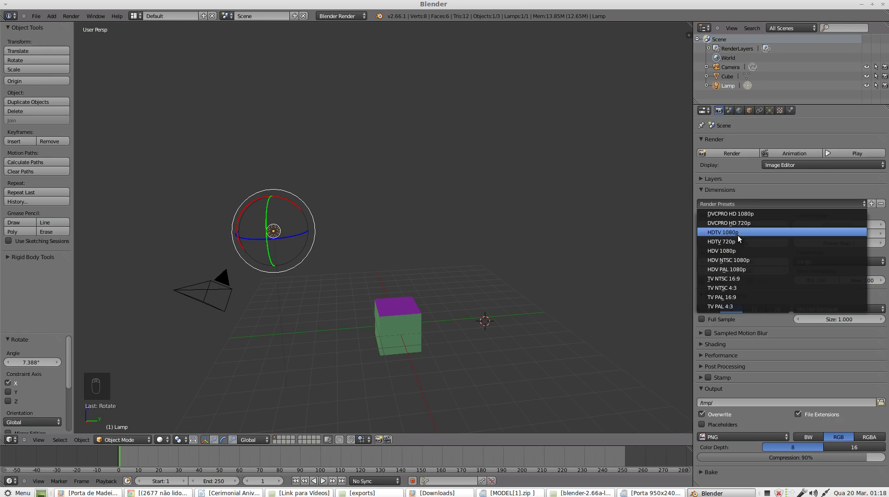
# Keep the HDTV 1080p 1920×1080 preset and raise the resolution percentage toward 100%
pyautogui.click(723, 203)
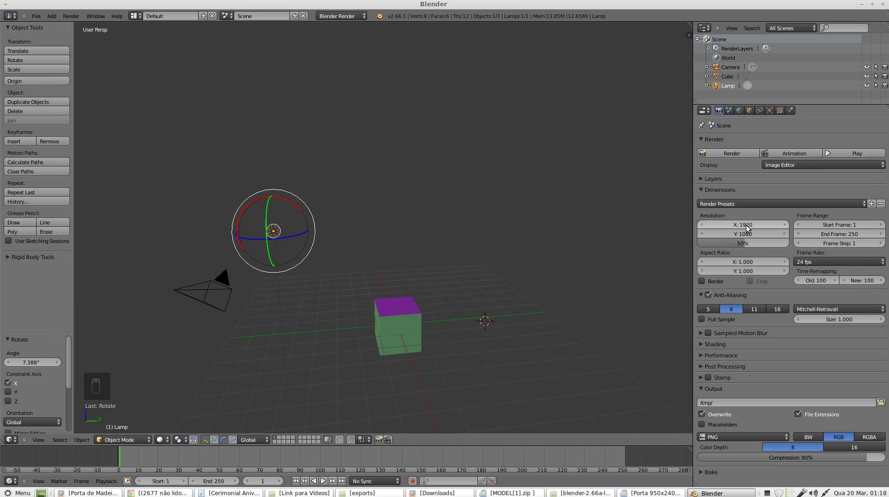
pyautogui.moveTo(789, 227); pyautogui.dragTo(790, 239)
pyautogui.moveTo(789, 239); pyautogui.dragTo(756, 203)
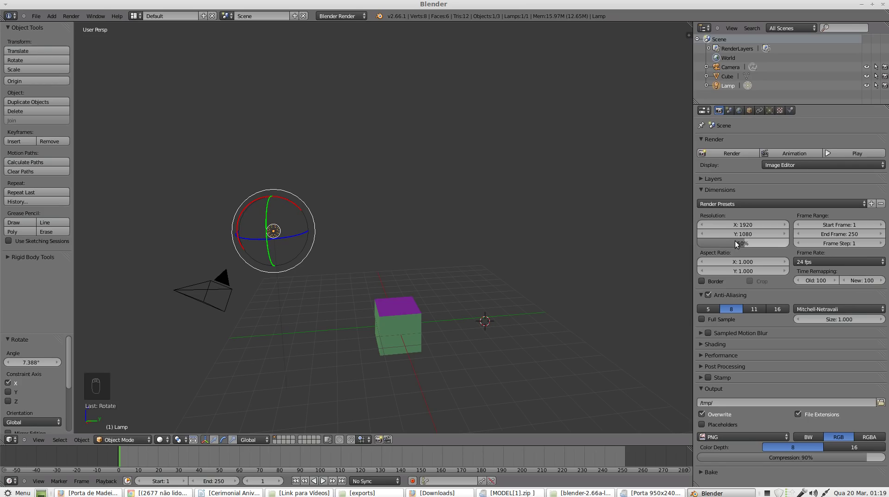
pyautogui.click(739, 247)
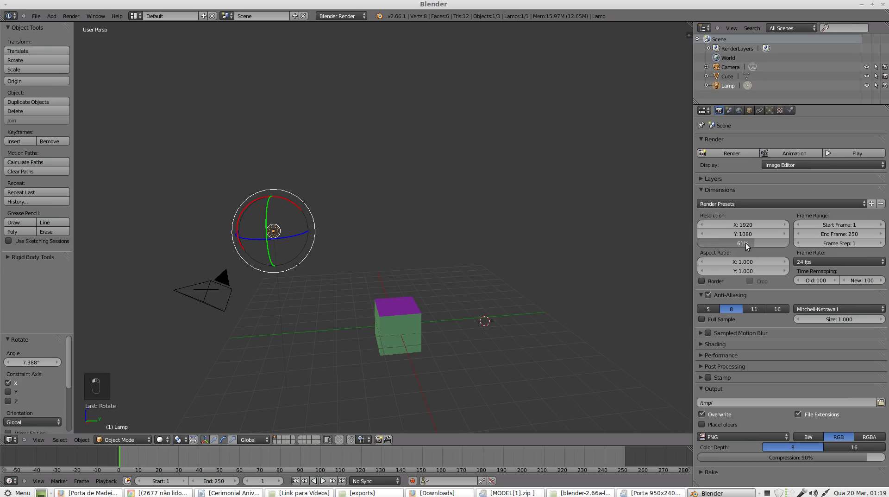
pyautogui.click(735, 247)
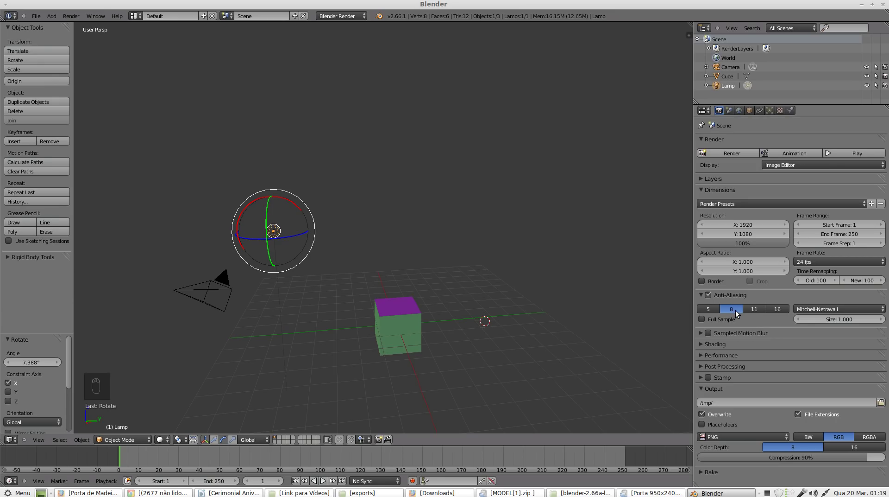
pyautogui.click(719, 312)
pyautogui.moveTo(762, 312); pyautogui.dragTo(747, 333)
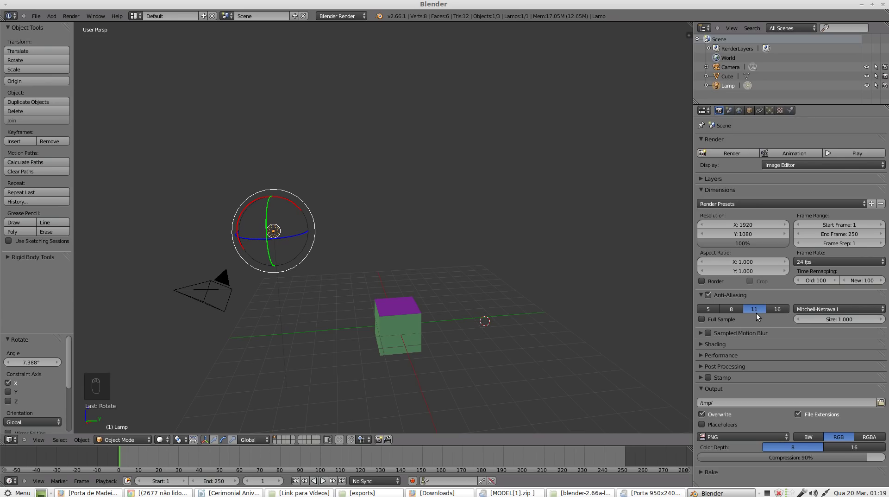
pyautogui.moveTo(736, 311); pyautogui.dragTo(726, 315)
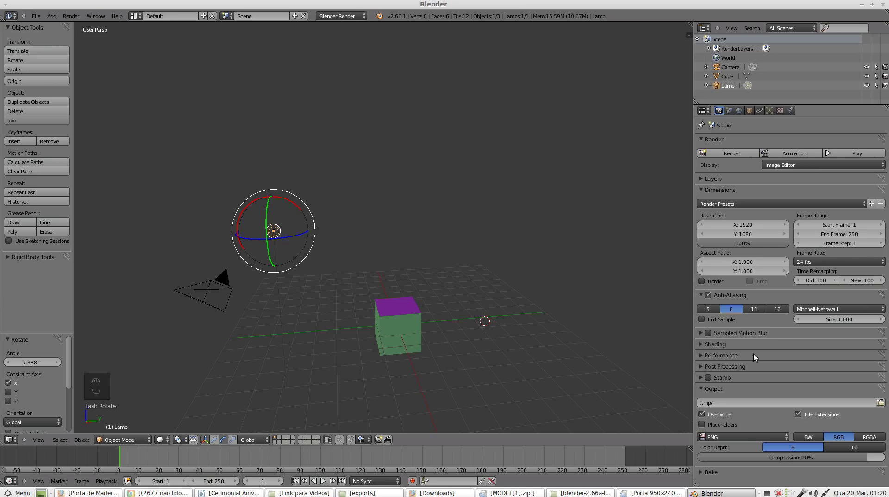
pyautogui.moveTo(756, 356); pyautogui.dragTo(738, 312)
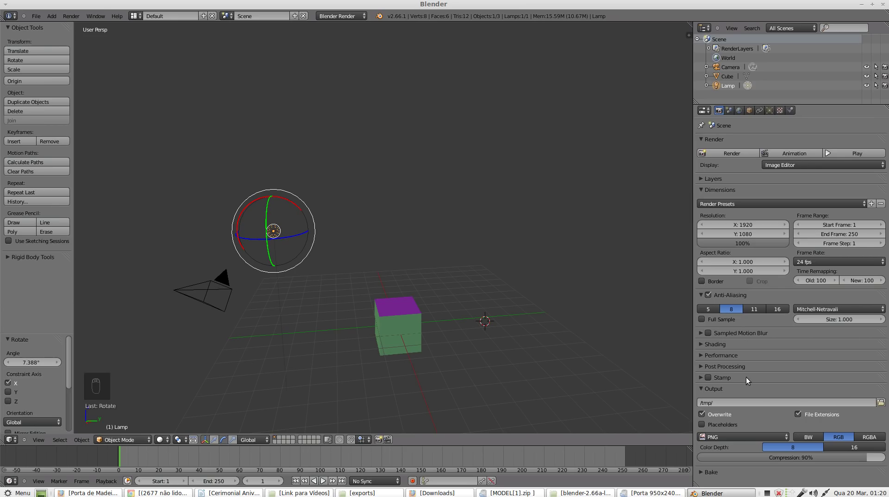
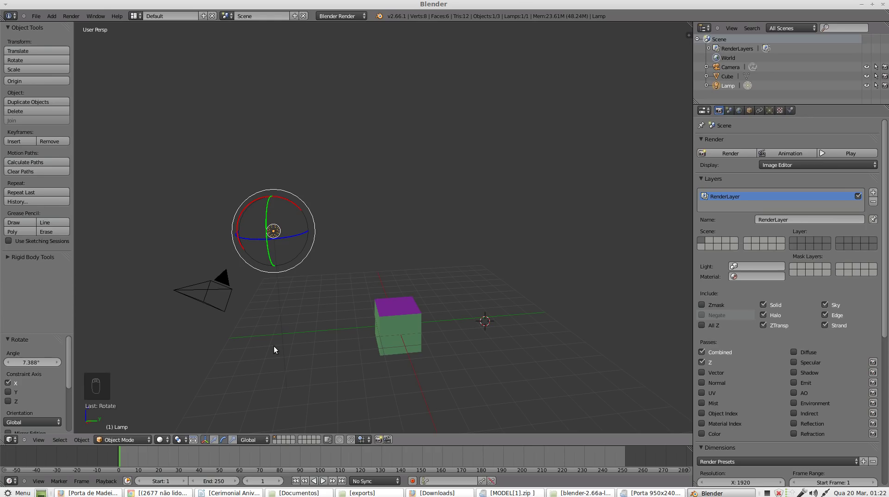
# Select the cube and move it to another scene layer with M
pyautogui.moveTo(394, 317); pyautogui.dragTo(334, 208)
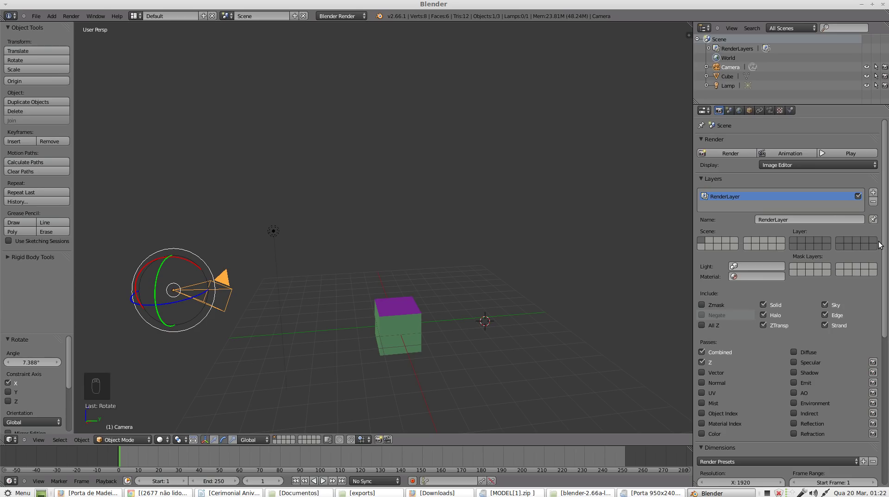
pyautogui.moveTo(401, 329); pyautogui.dragTo(709, 244)
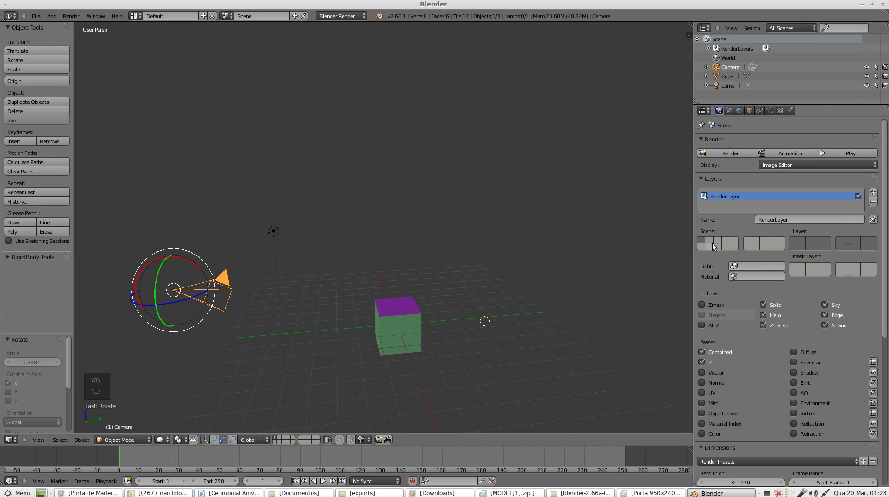
pyautogui.moveTo(398, 313); pyautogui.dragTo(394, 321)
pyautogui.press('m')
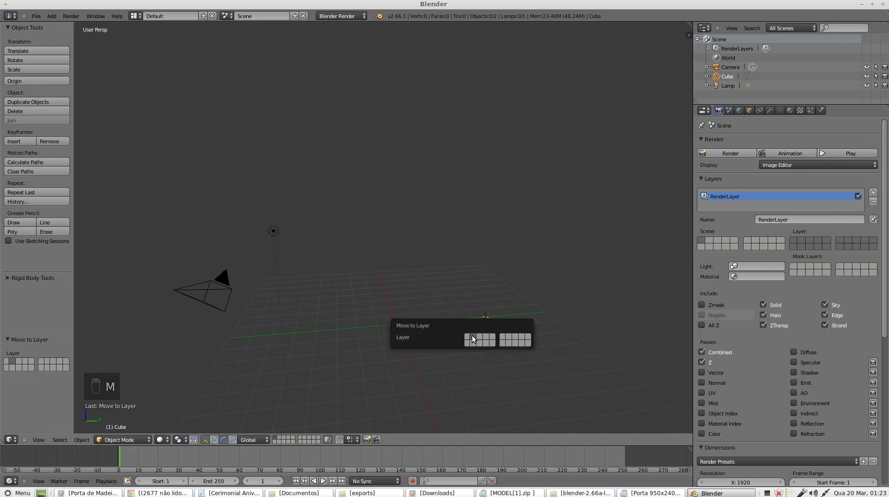